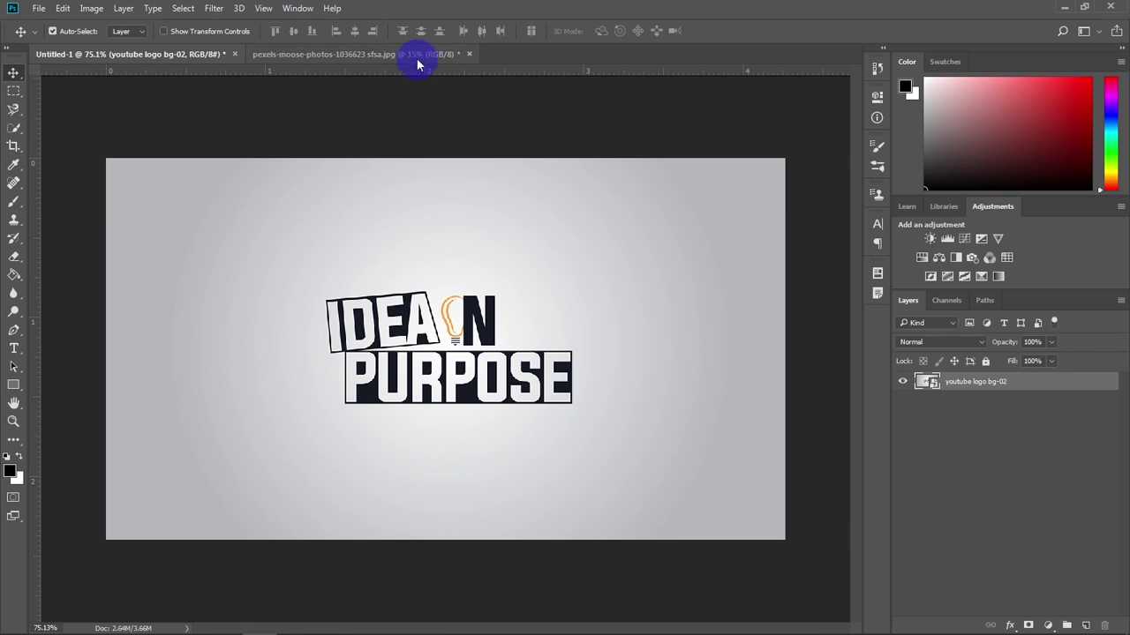
- Bring the pink pexels-moose-photos portrait poster with 'THE QUEEN' text to the front
click(420, 59)
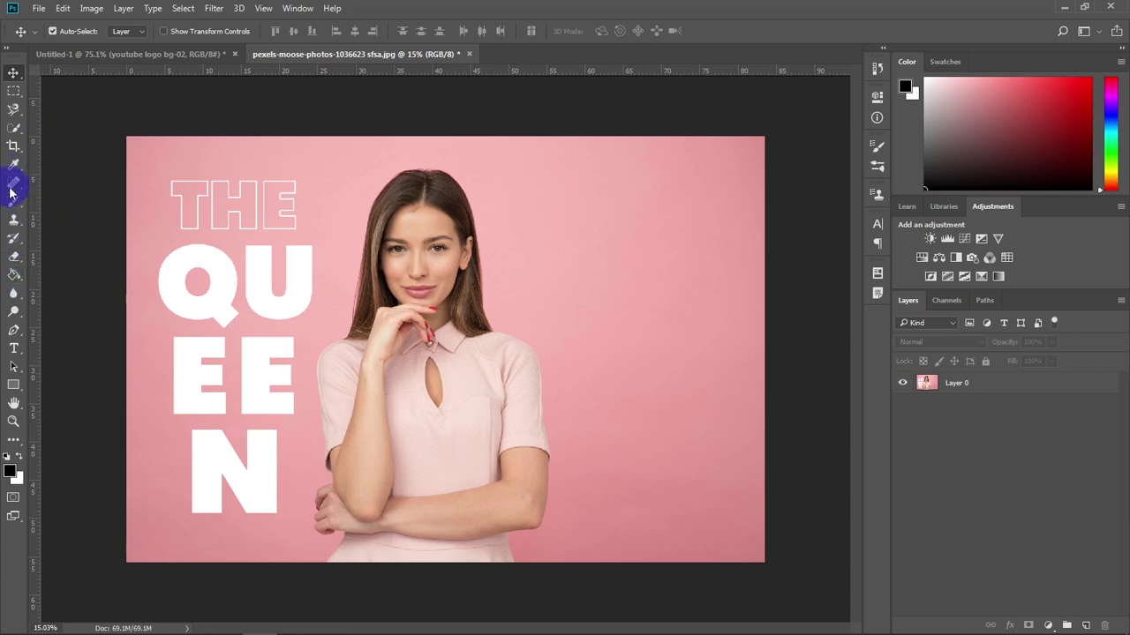
- Create a 200 px corner square and drag a ruler guide to its edge to mark the poster margin
click(21, 387)
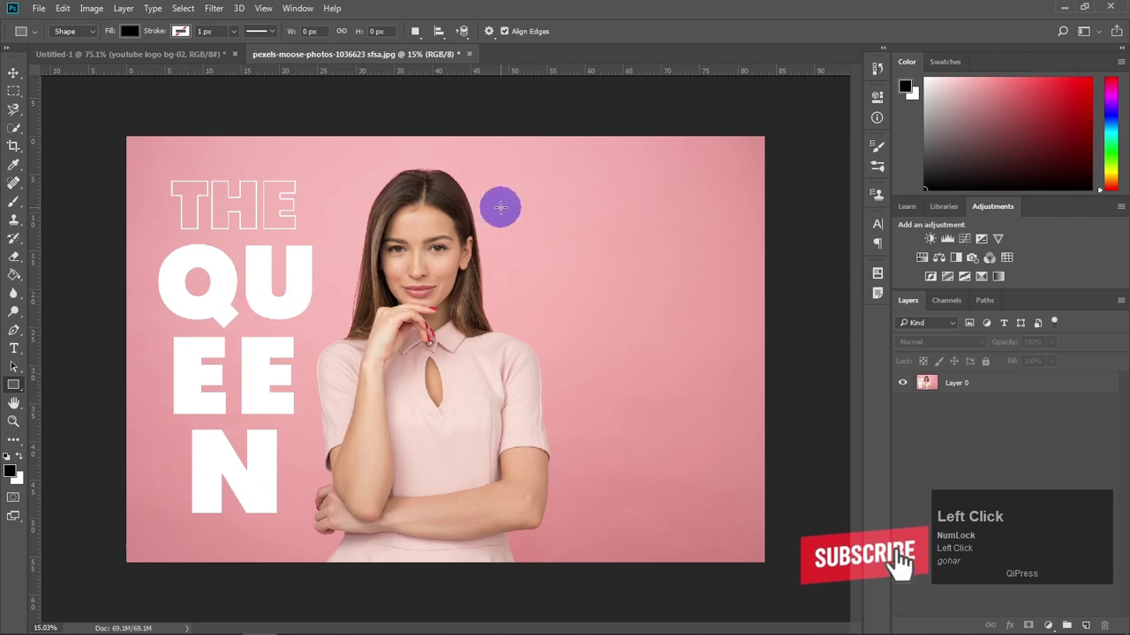
text(gohar)
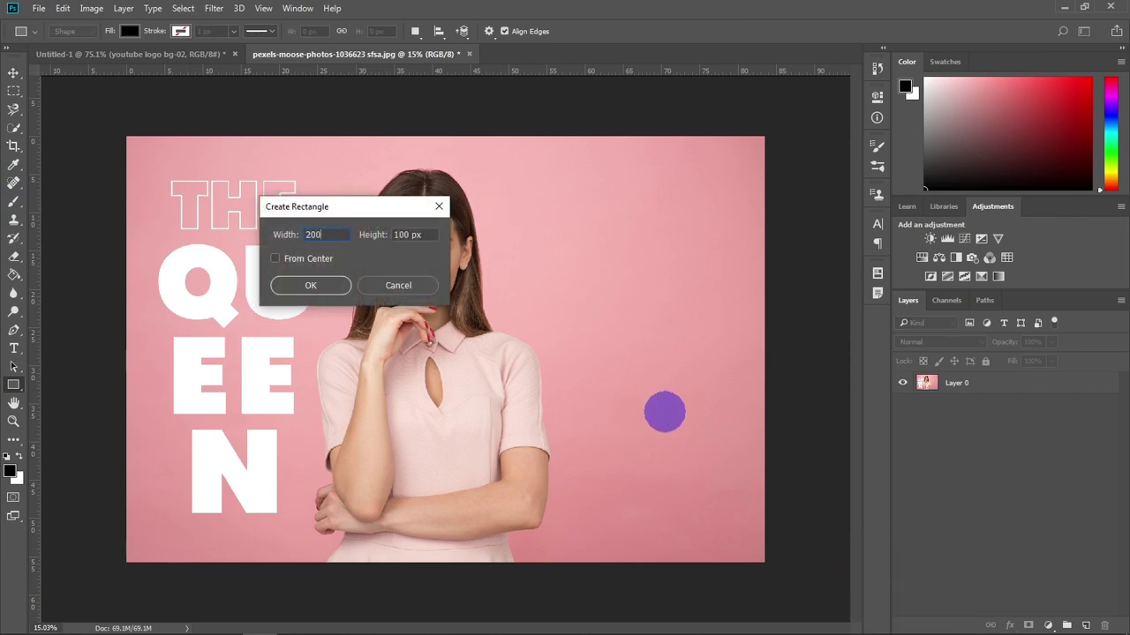
key(Tab)
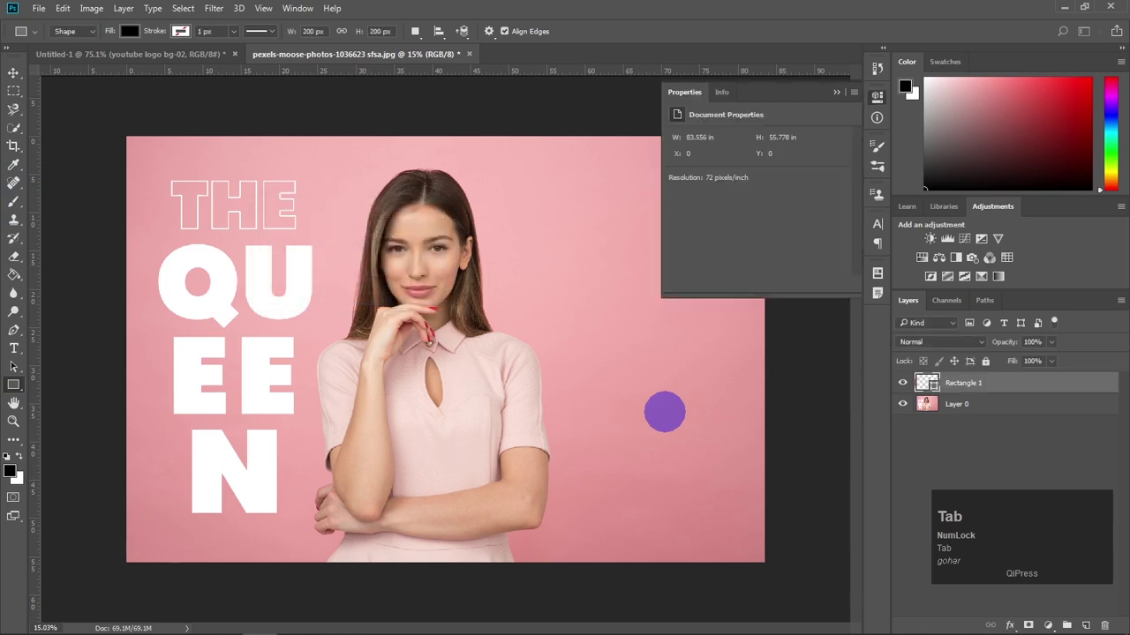
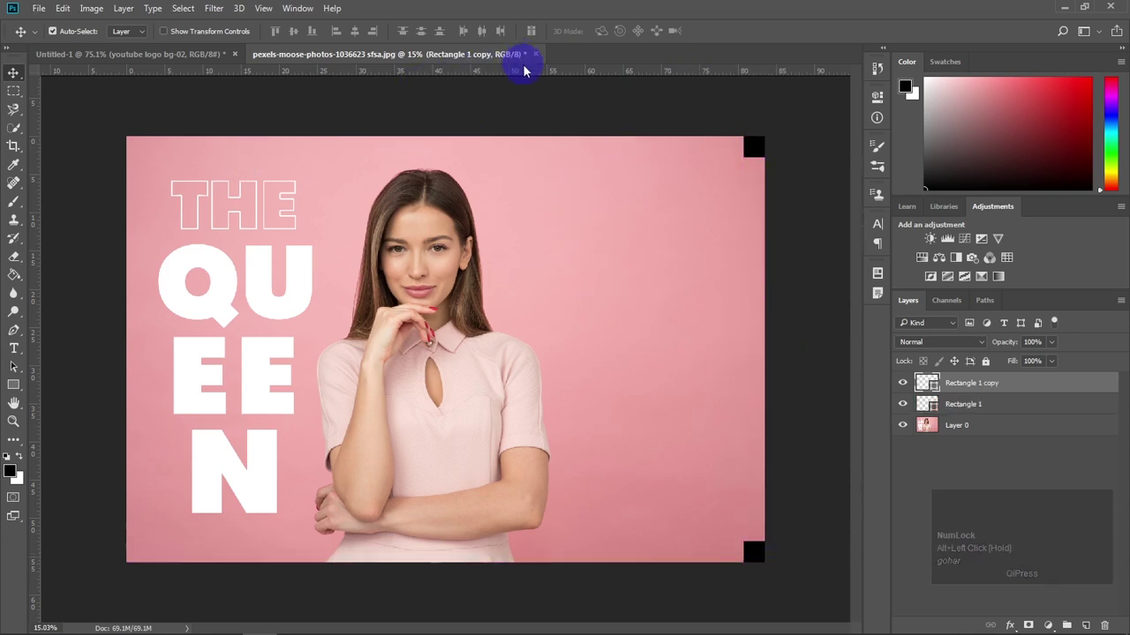
click(528, 72)
drag(528, 72, 725, 59)
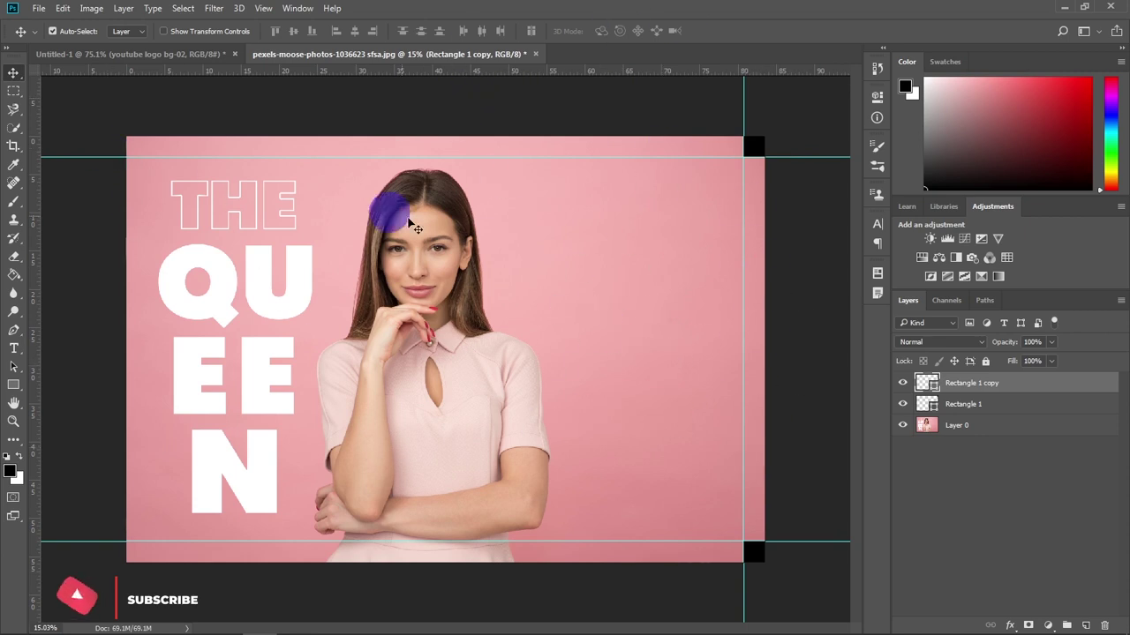
- Start a Pen path on the photo layer from the top margin with anchor points down her hair
click(1051, 385)
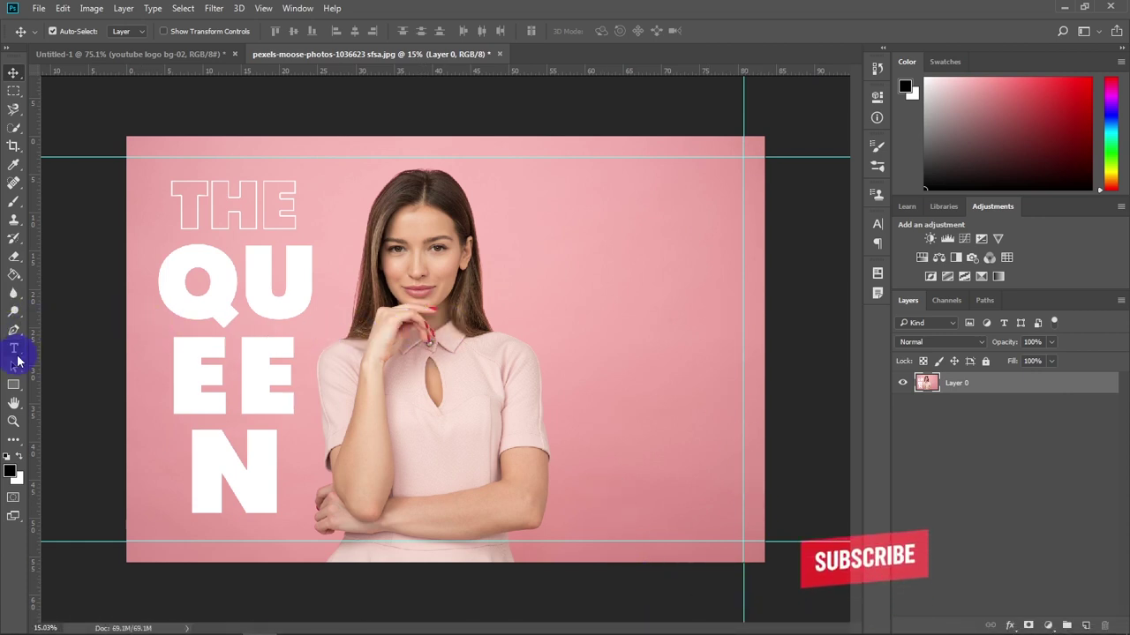
click(18, 336)
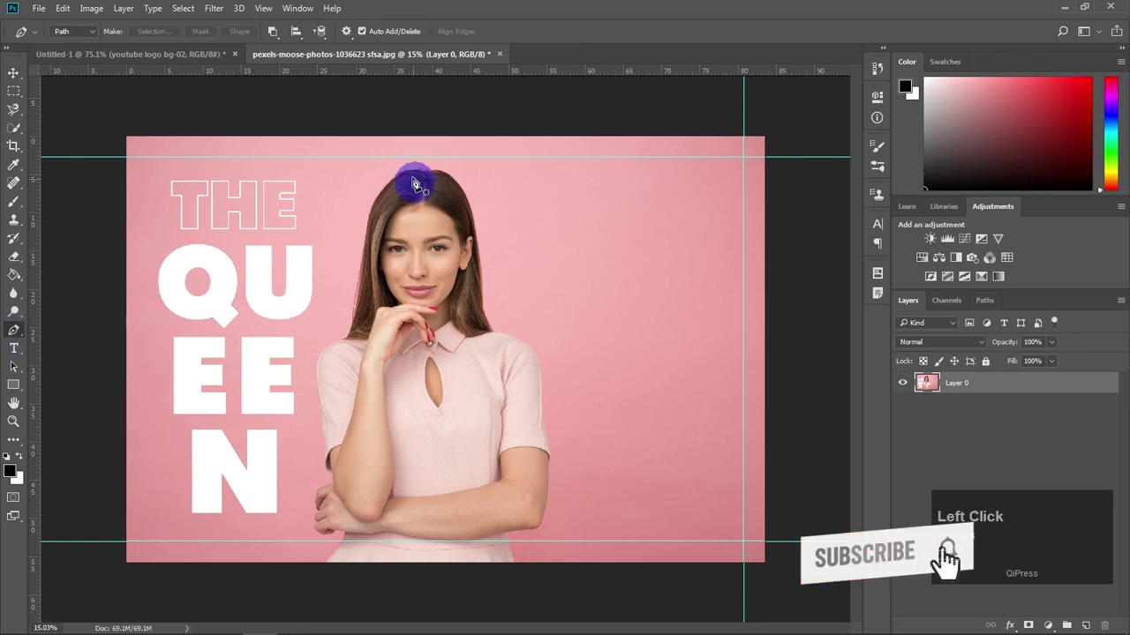
click(620, 535)
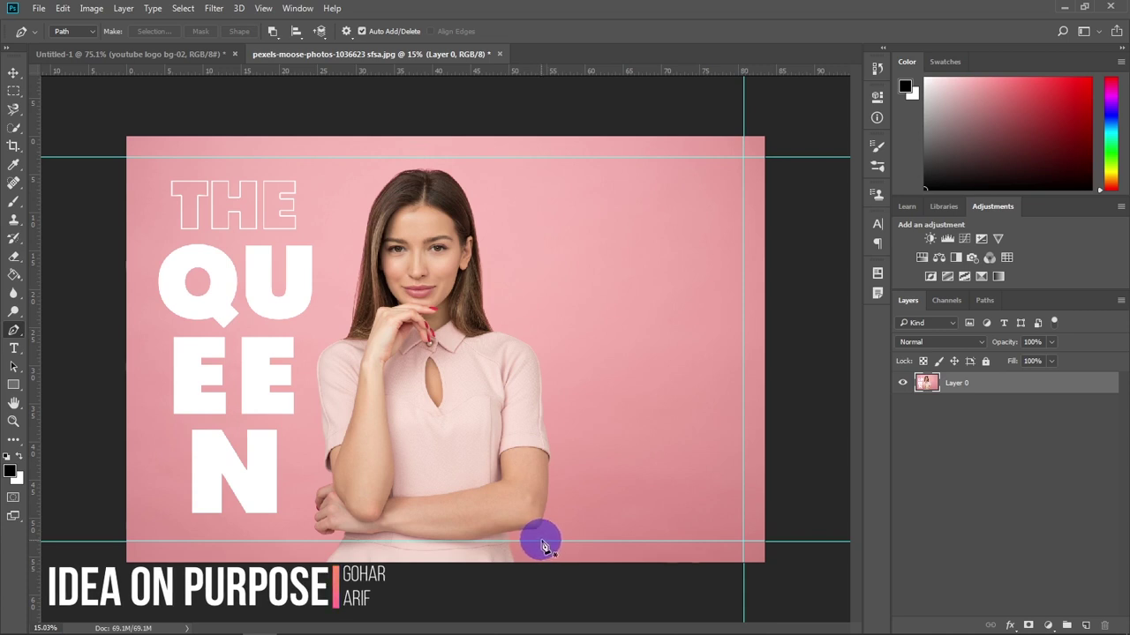
key(shift+Num_Lock)
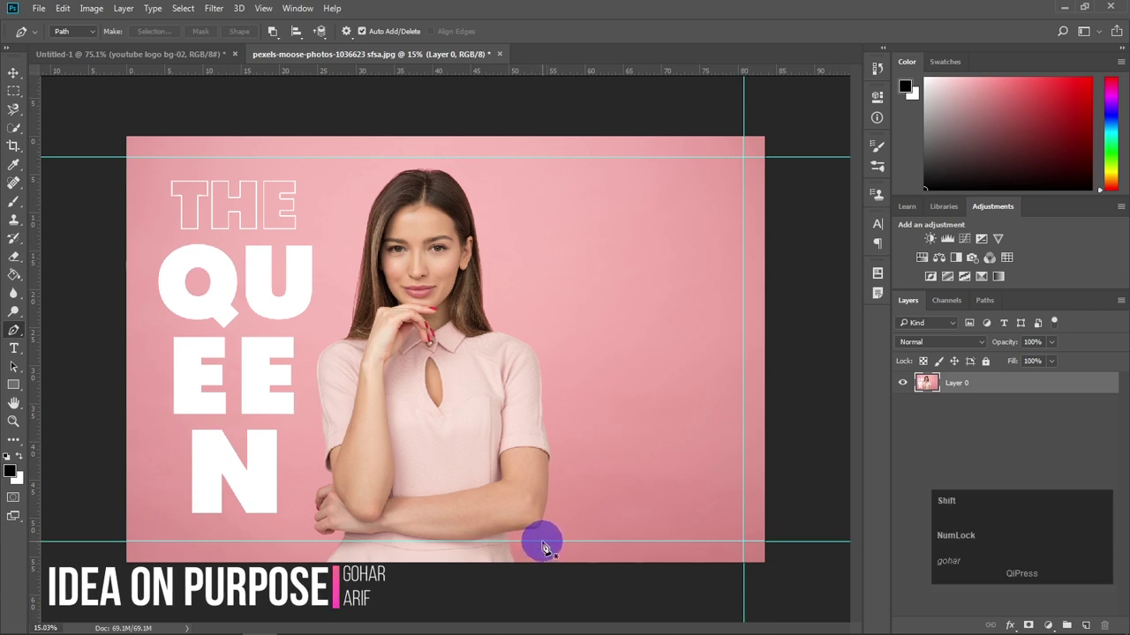
drag(550, 549, 750, 549)
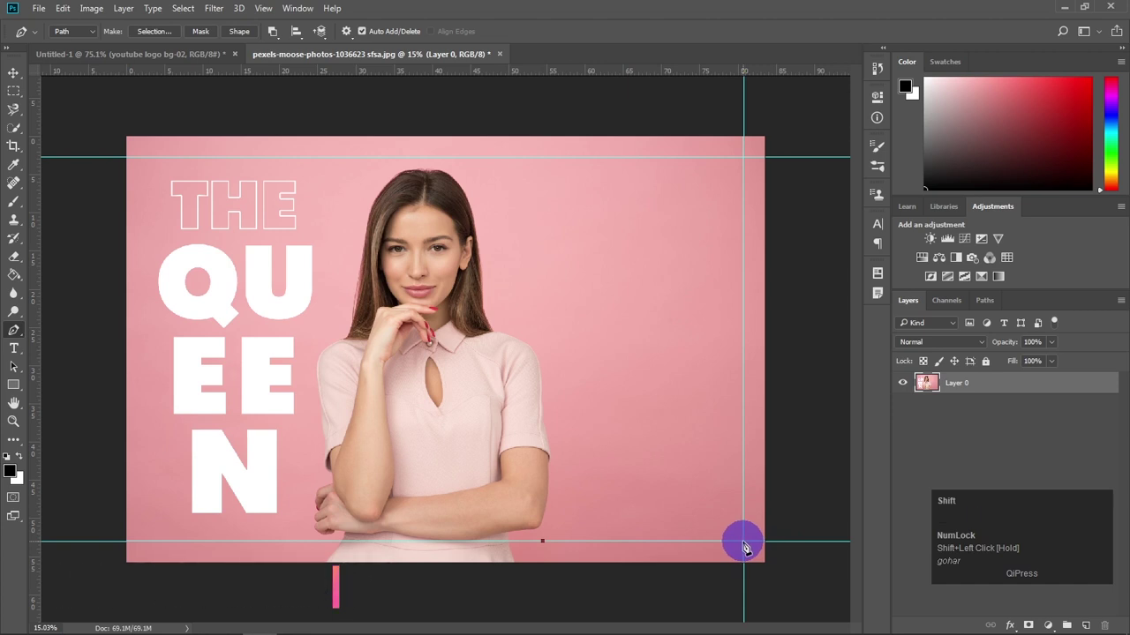
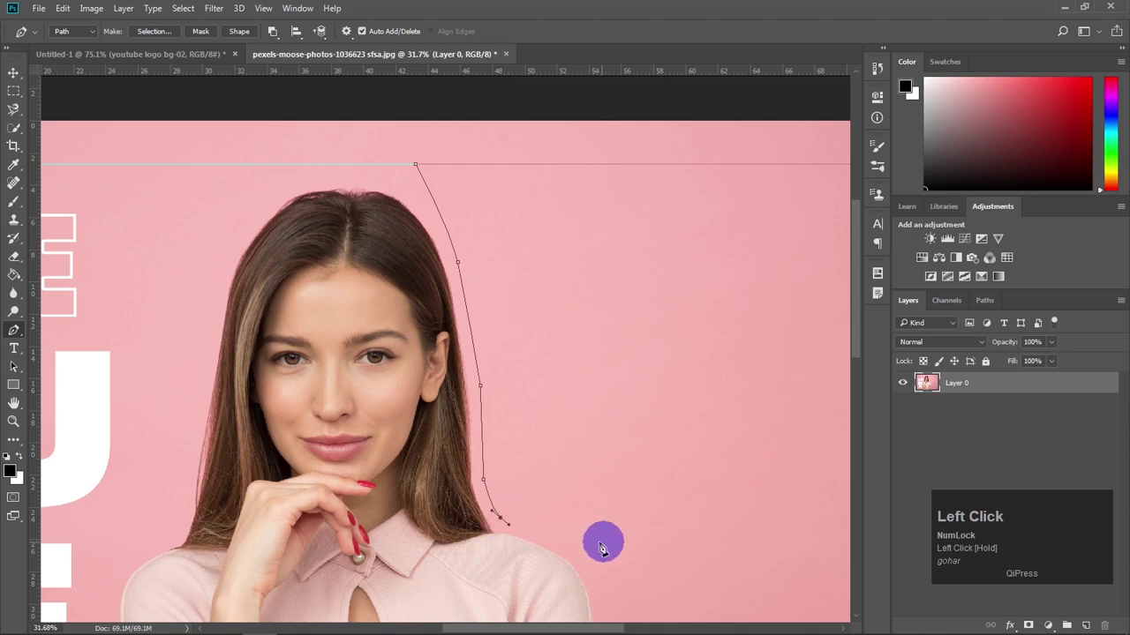
- Continue the path along her shoulder and arm down to the bottom margin guide
key(space)
click(623, 477)
key(space)
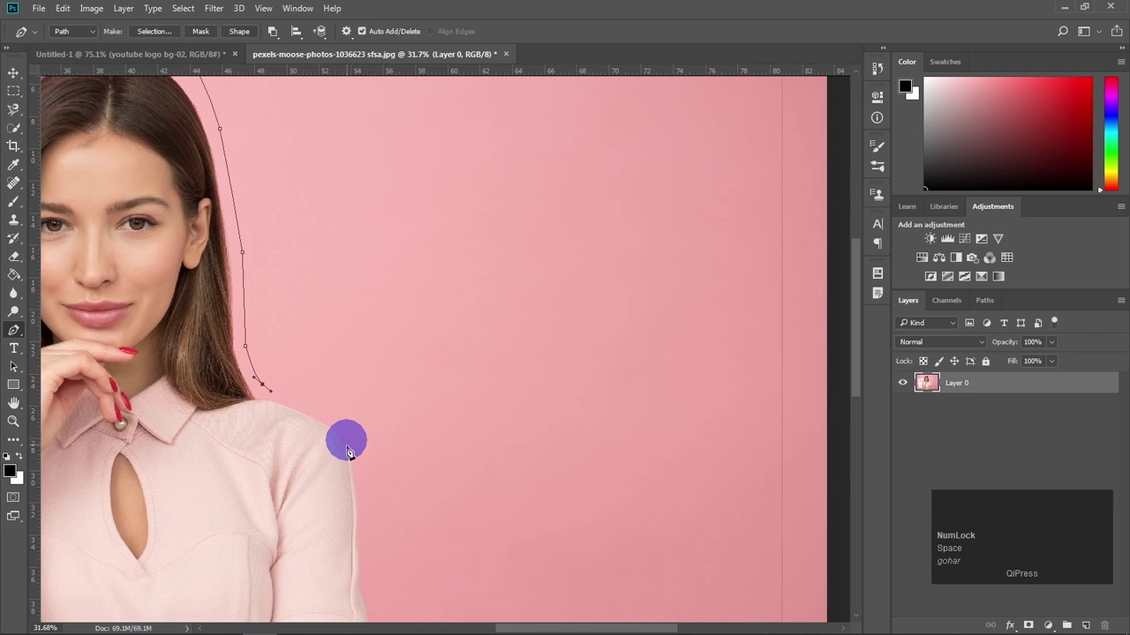
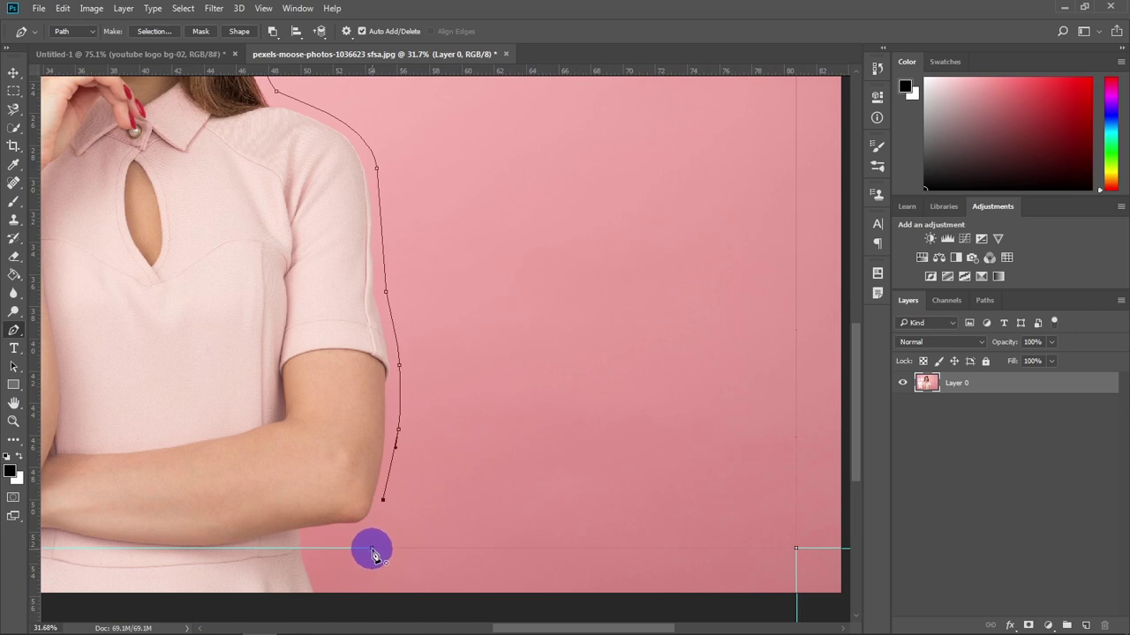
click(380, 557)
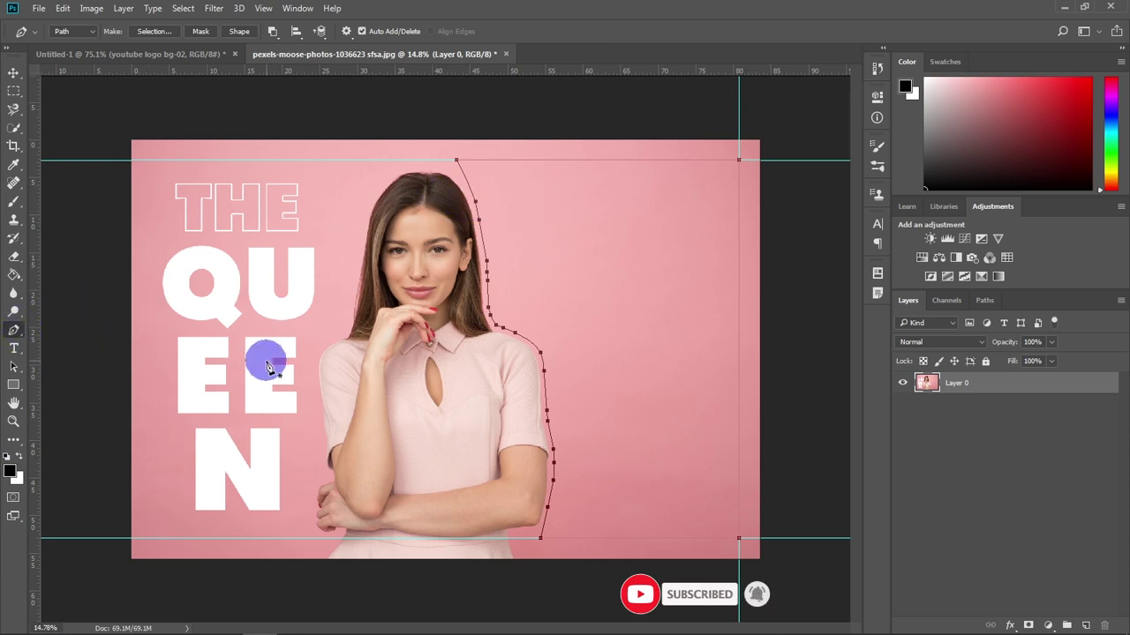
- Place placeholder paragraph text inside the path and enlarge it to 48 pt via the Character panel
key(t)
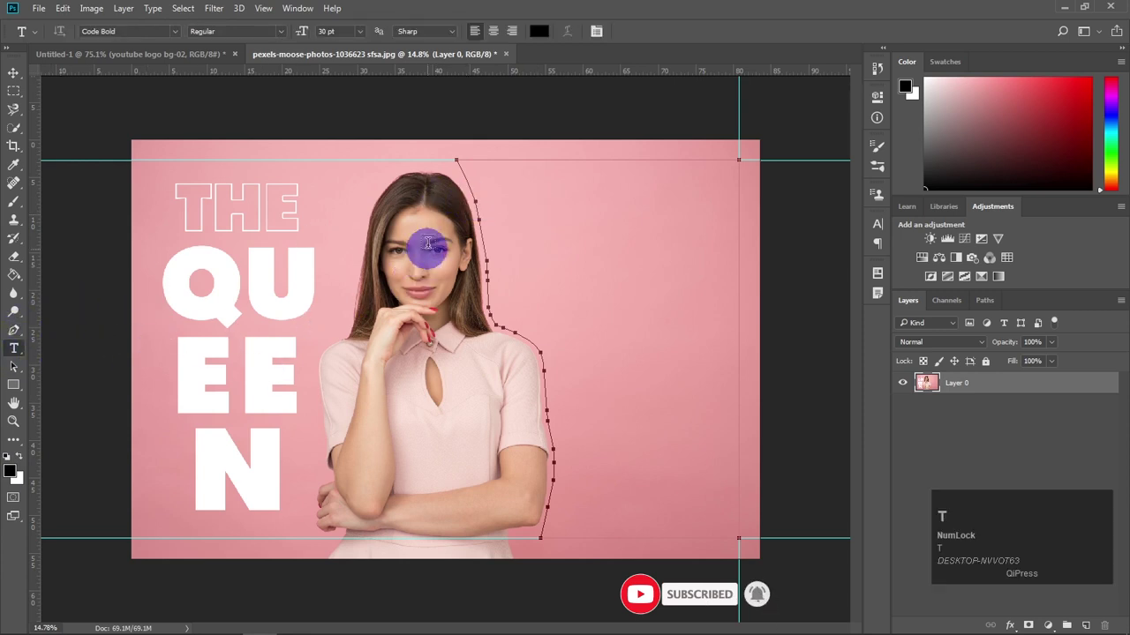
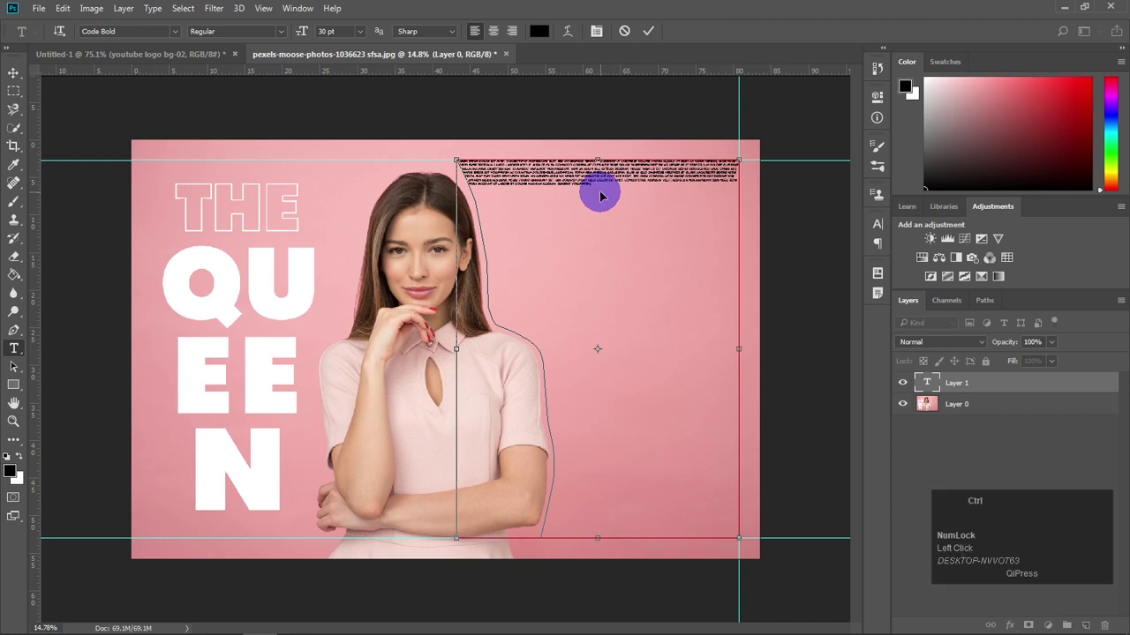
key(ctrl+a)
click(880, 227)
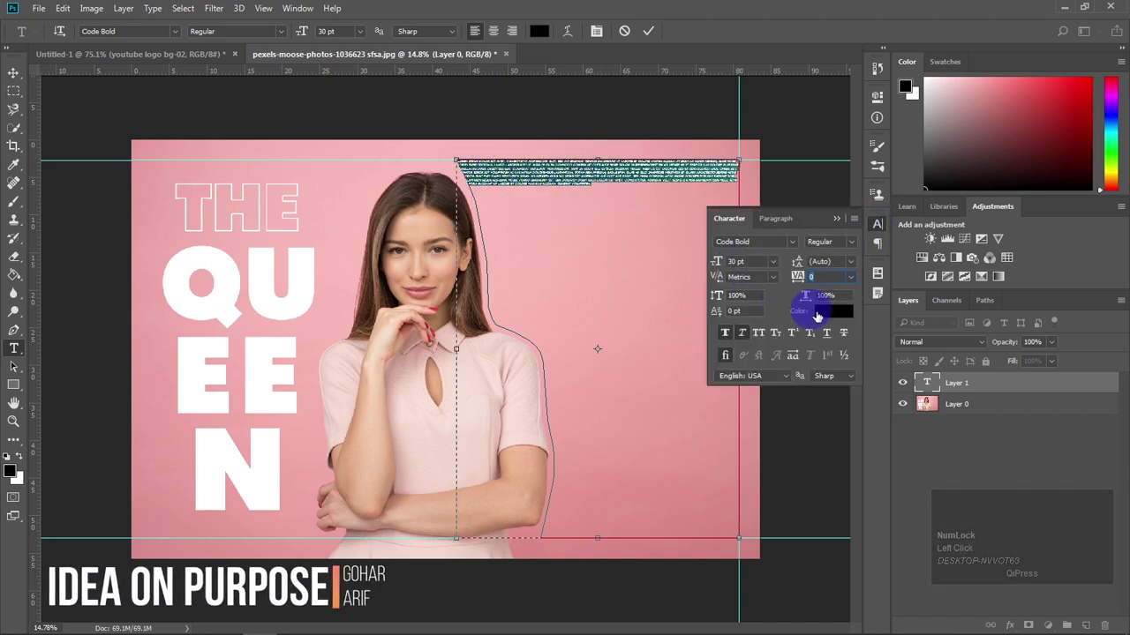
drag(776, 265, 292, 167)
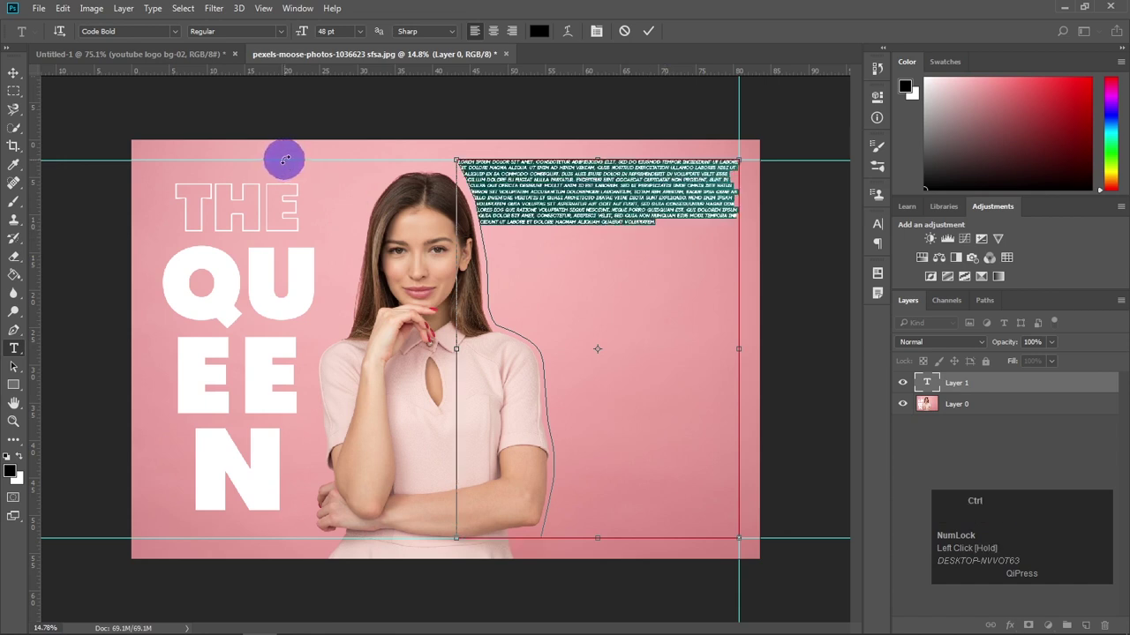
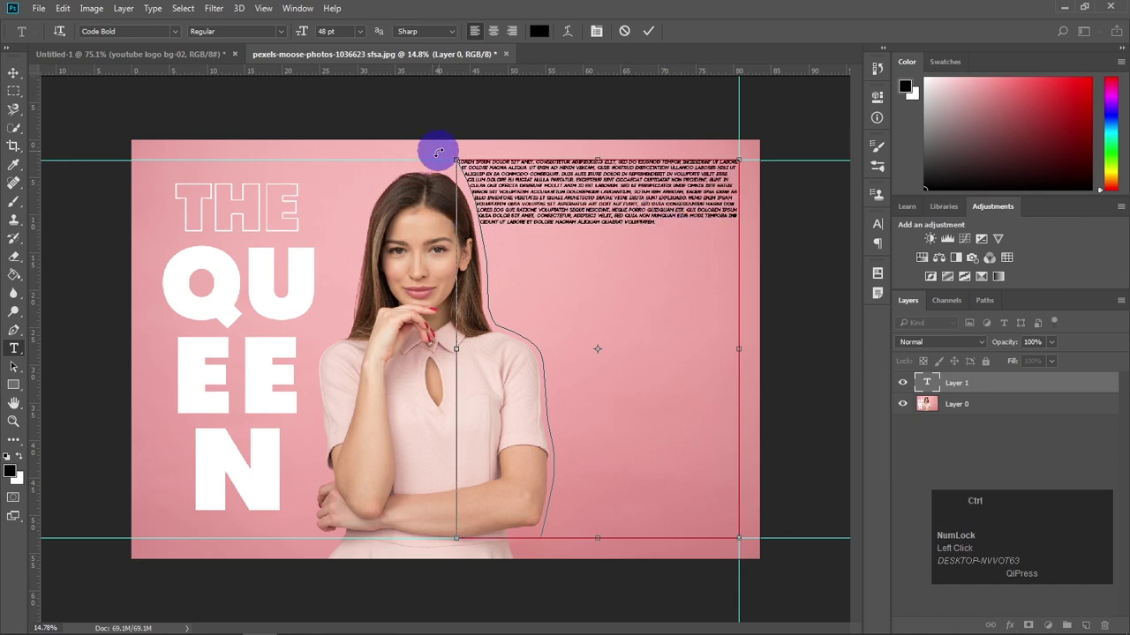
- Paste more lorem ipsum to fill the shape and set the paragraph to Calibri at 72 pt
key(ctrl+v)
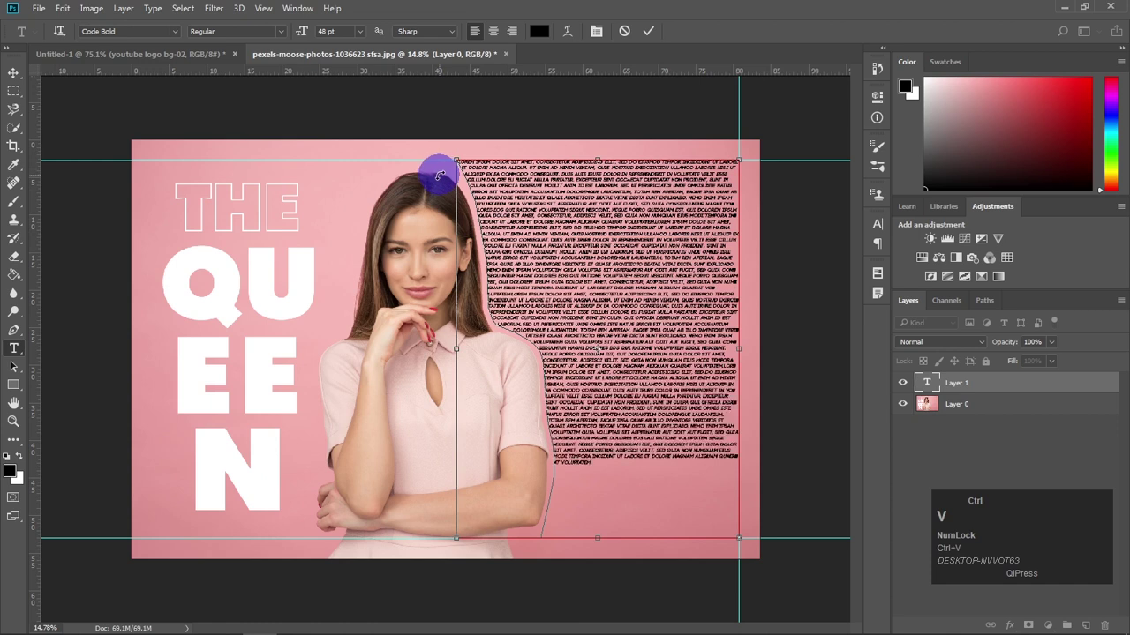
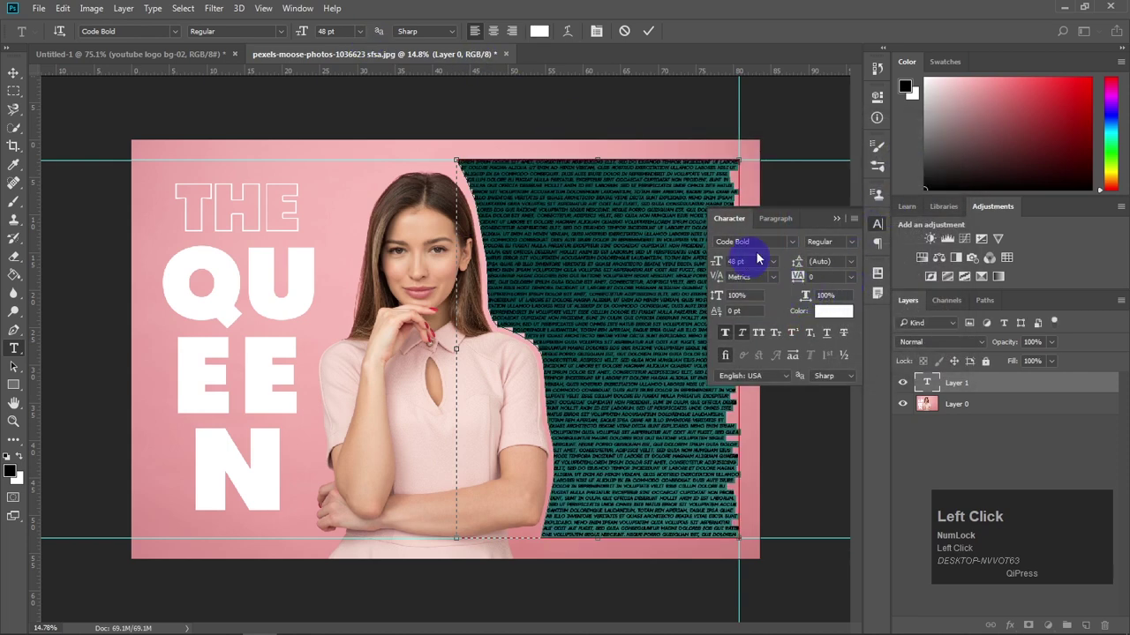
click(792, 247)
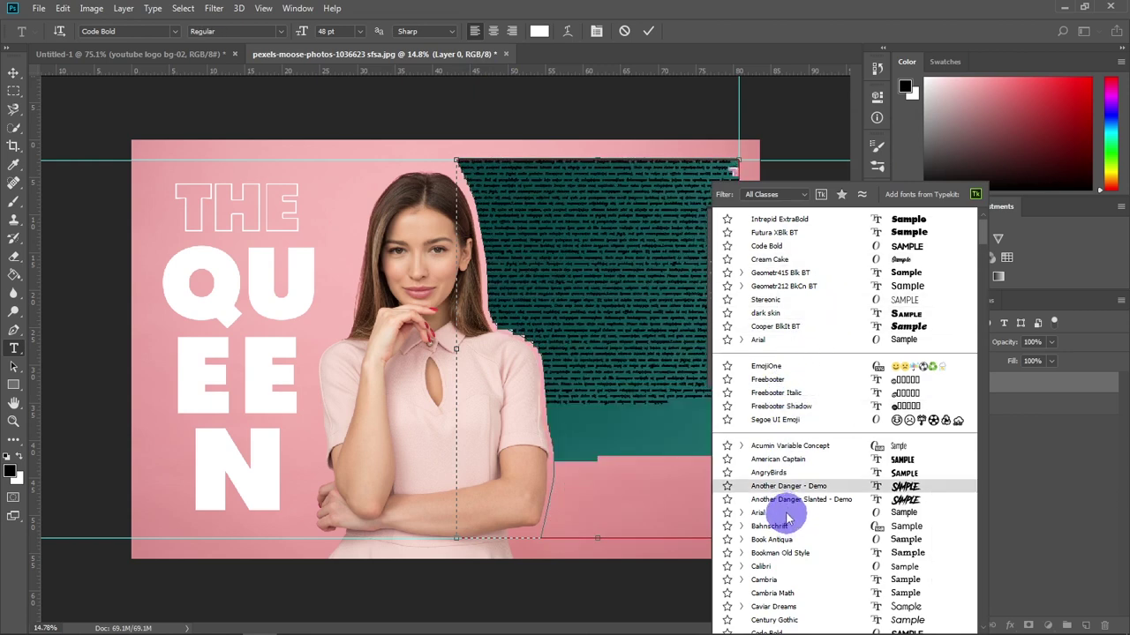
scroll(down, 3)
click(783, 532)
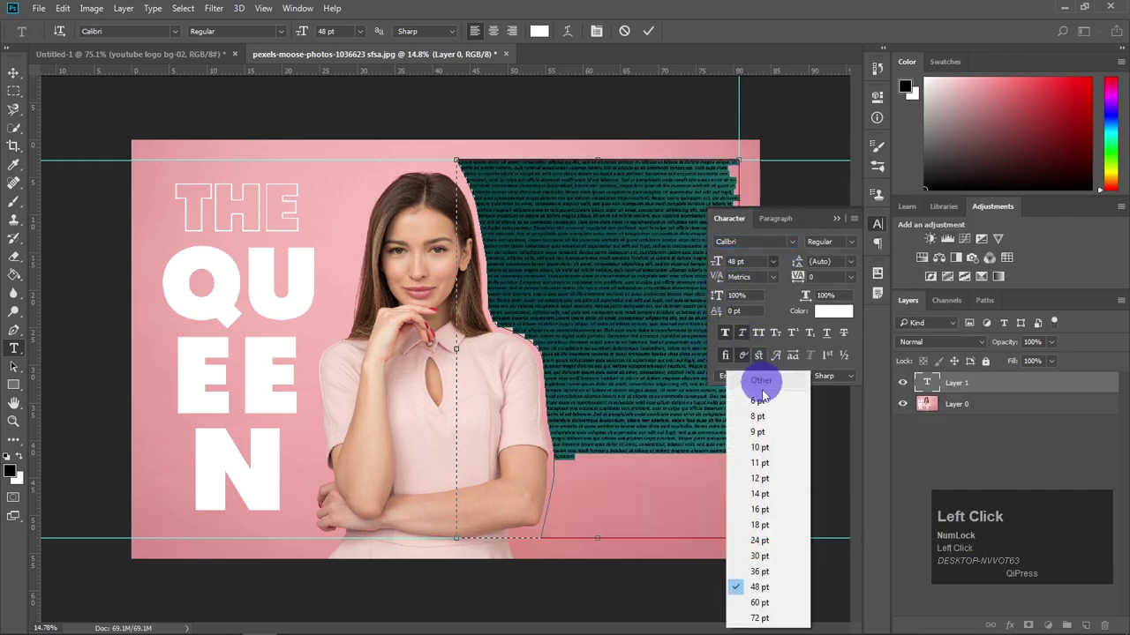
click(766, 618)
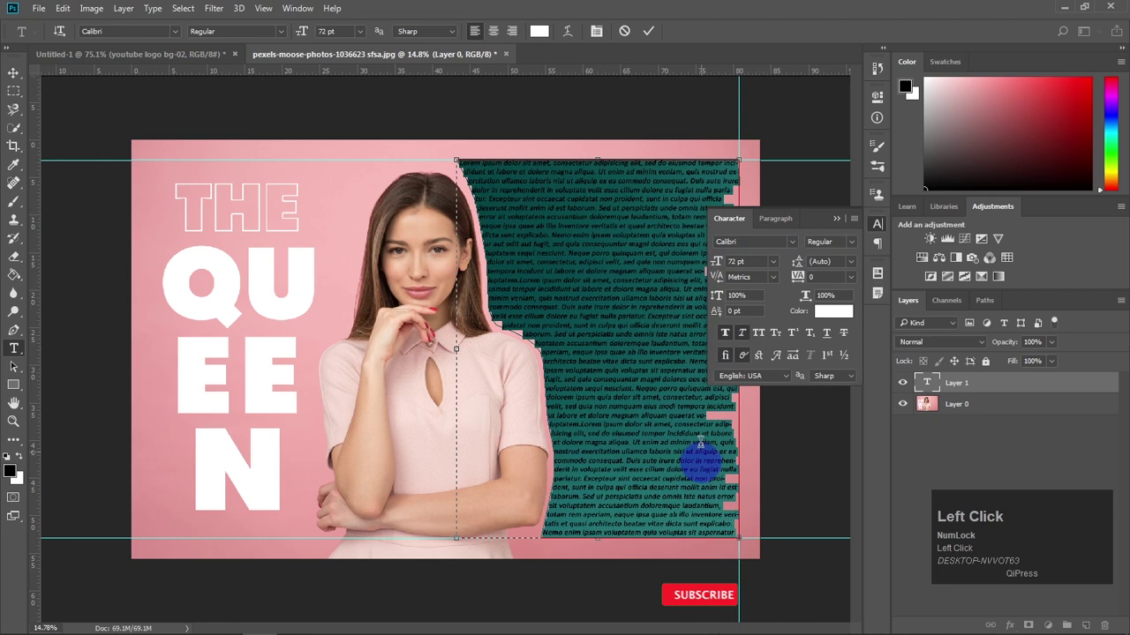
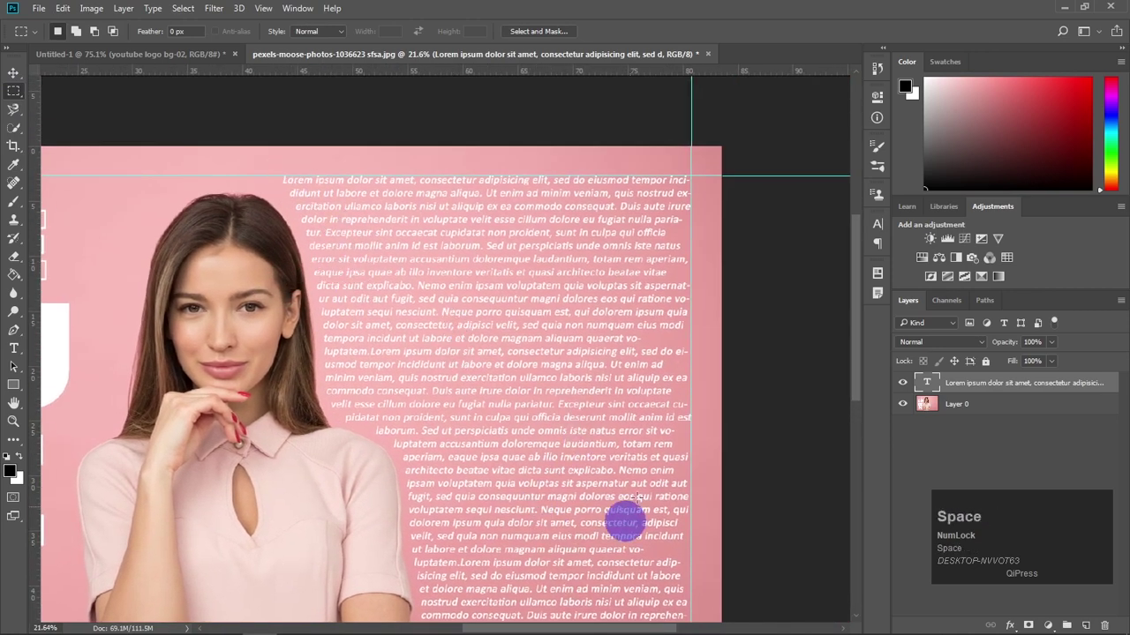
- Zoom the view on the wrapped white paragraph before adjusting its alignment
scroll(down, 3)
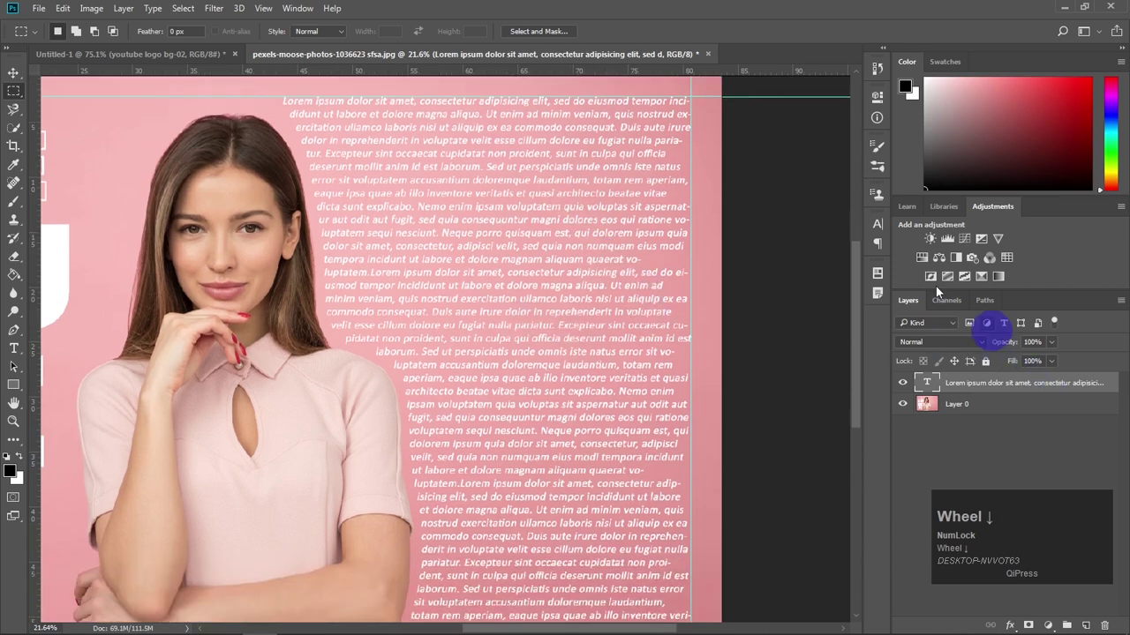